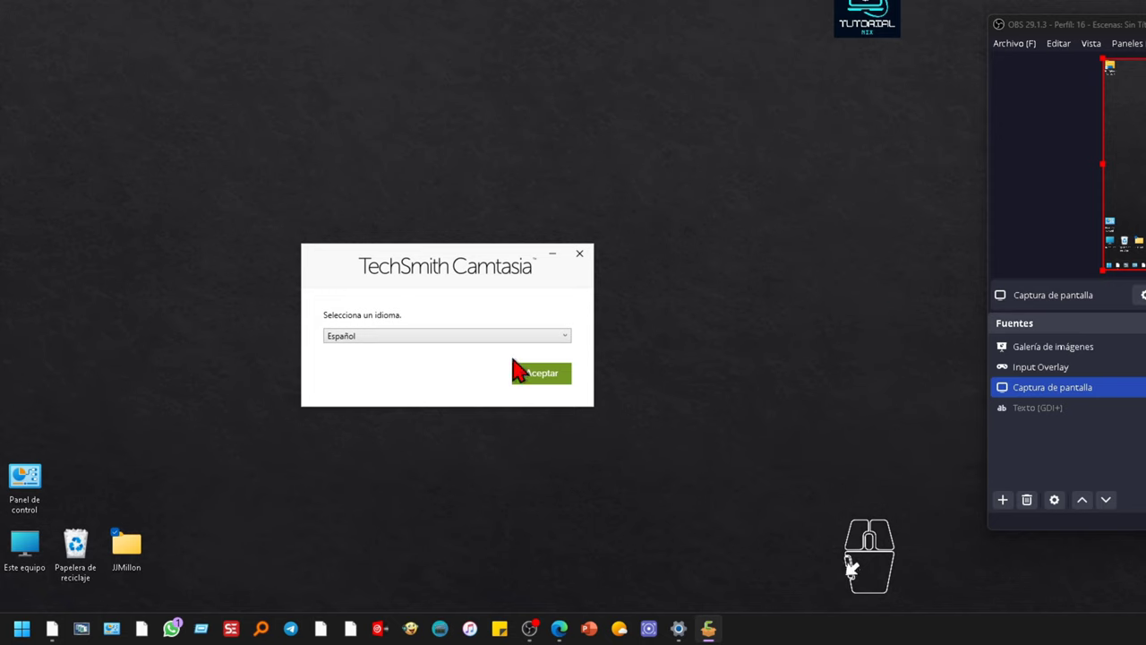
Confirm Español as the installer language to reach the license and install screen
click(567, 387)
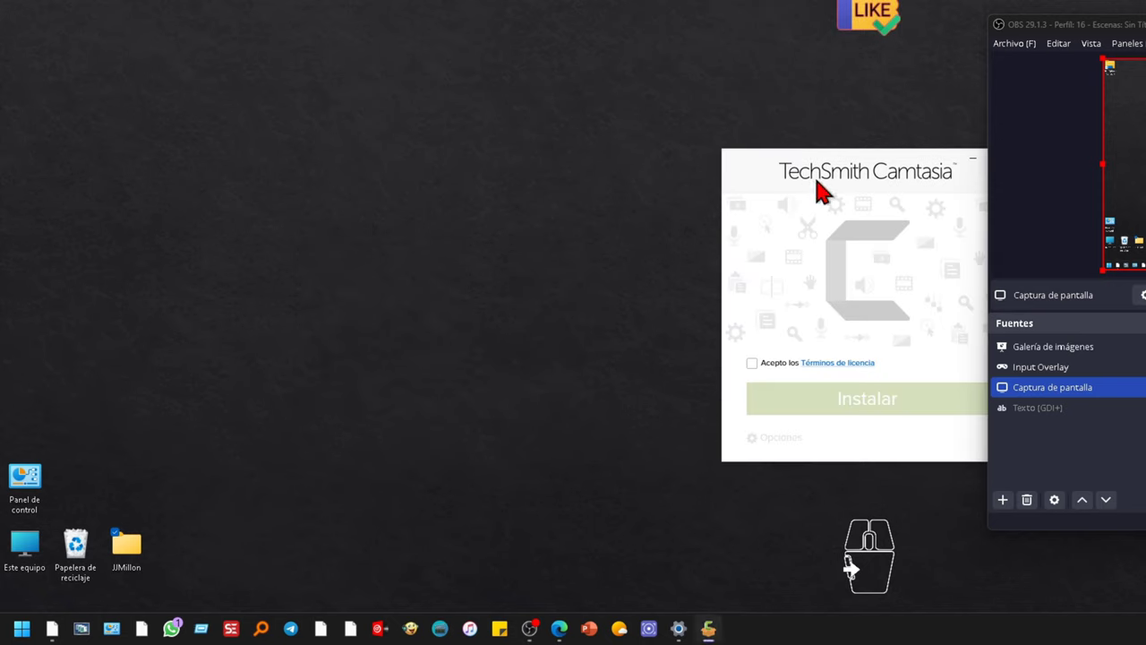
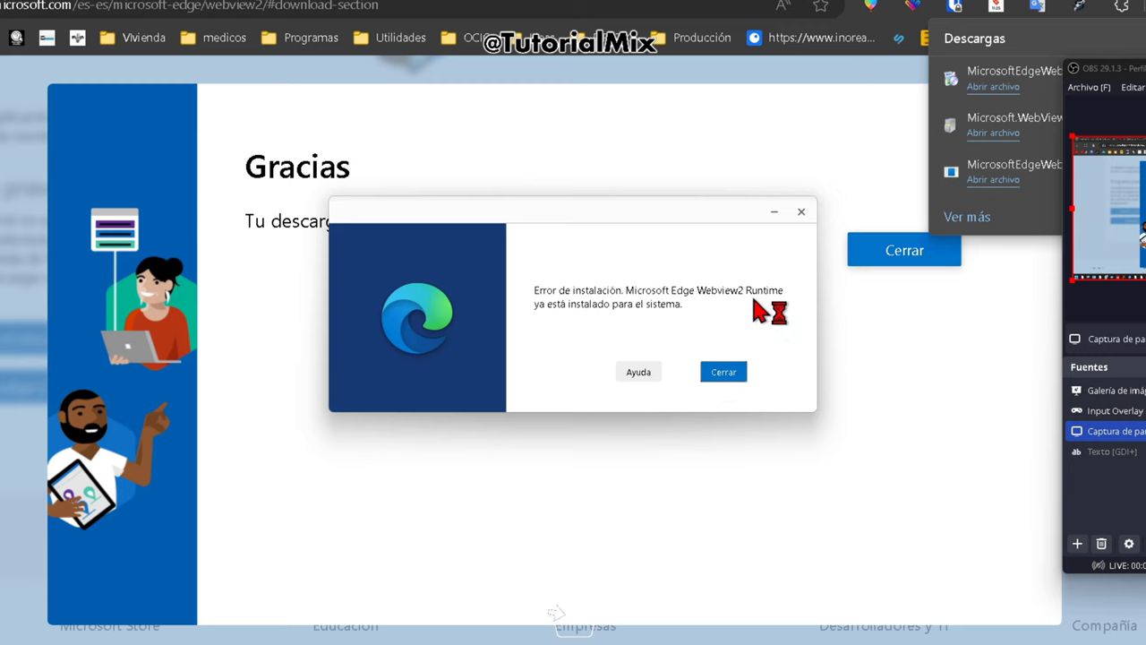
Dismiss the WebView2 'runtime already installed' error notice with Cerrar
click(751, 386)
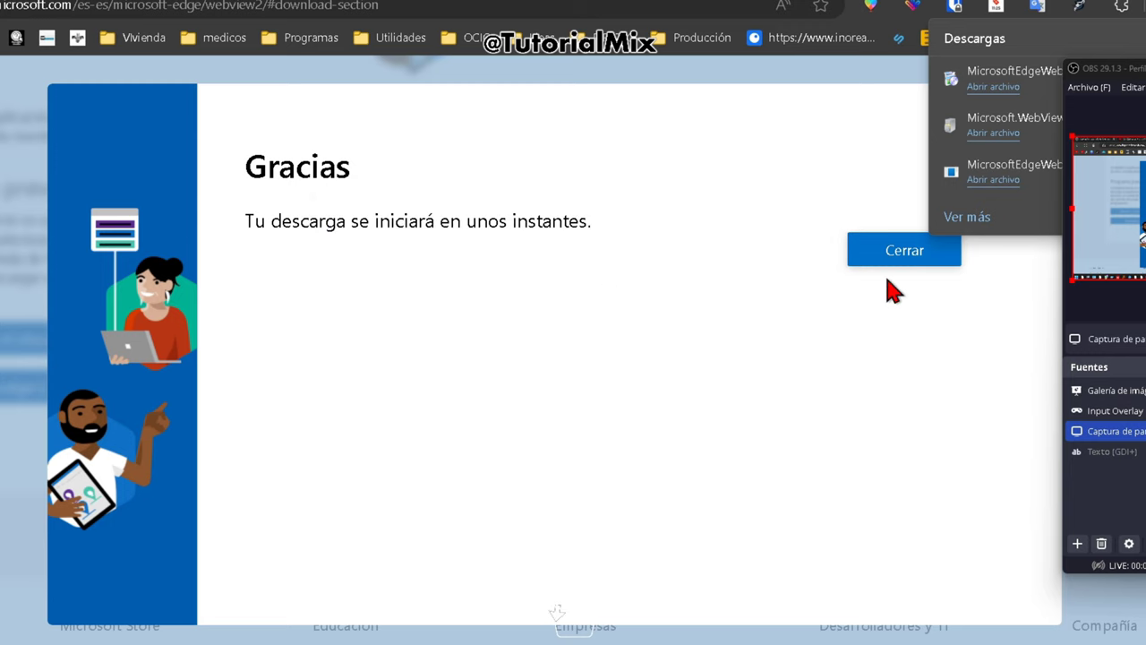
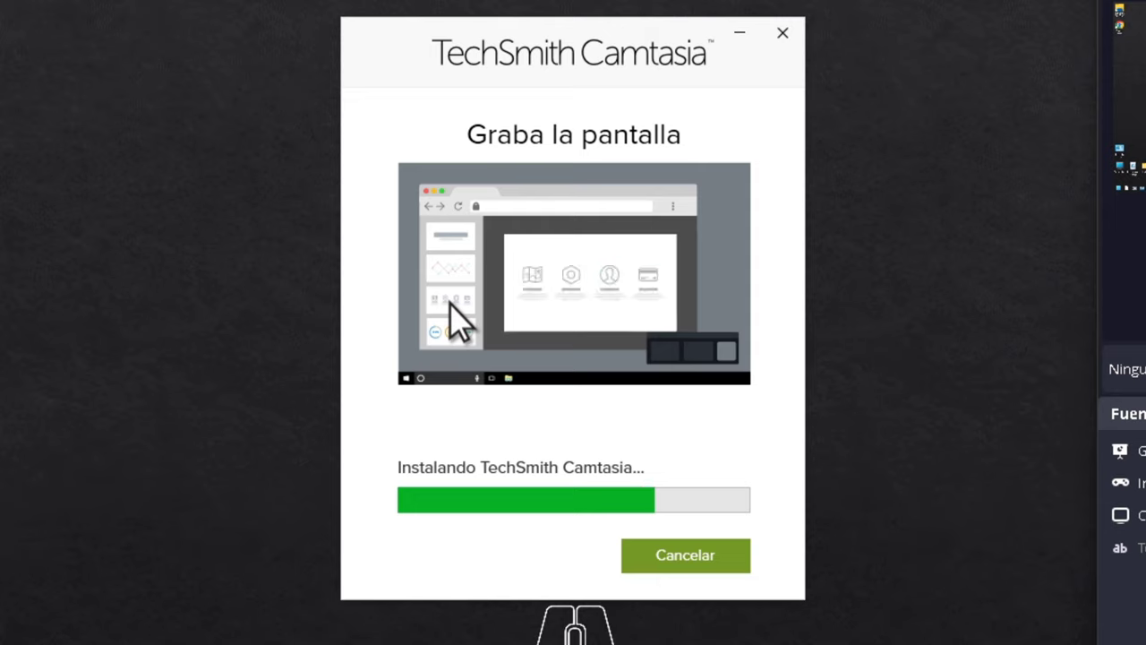
Interact with the installer window while the progress bar advances through the feature slides
click(468, 355)
click(577, 362)
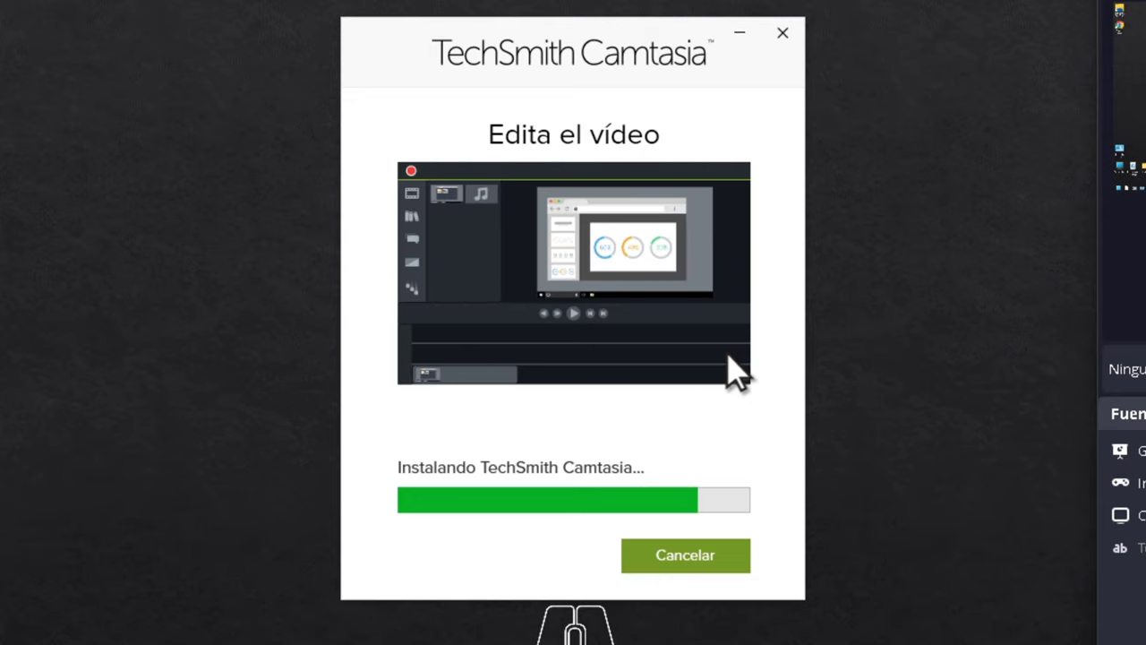